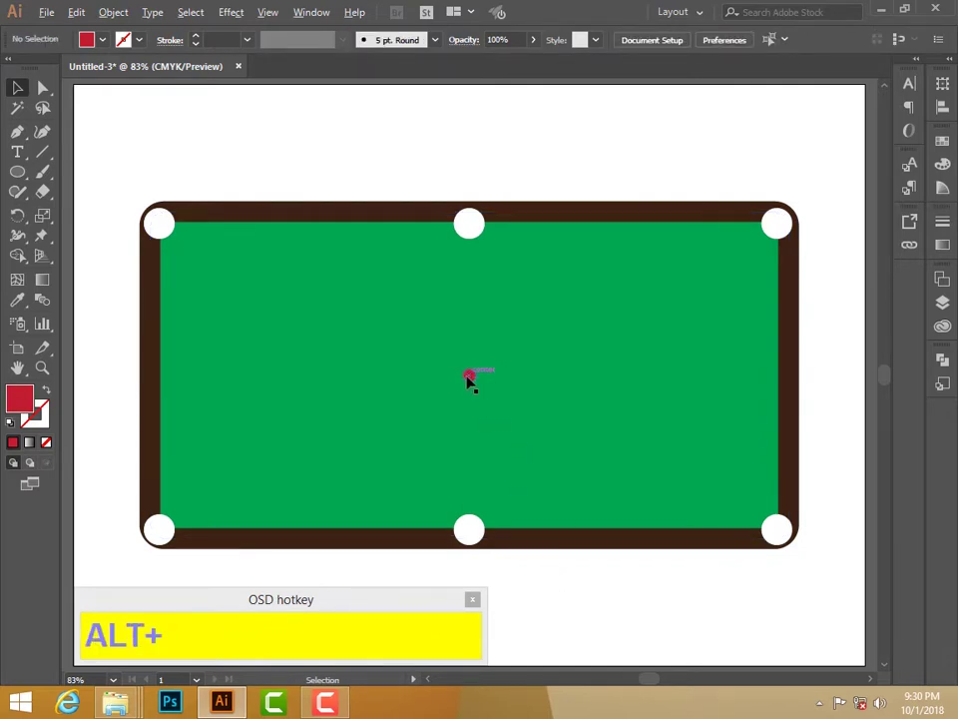
# - Duplicate the red ball along the table's horizontal centre line to make a row of three
pyautogui.moveTo(472, 377); pyautogui.dragTo(569, 614)
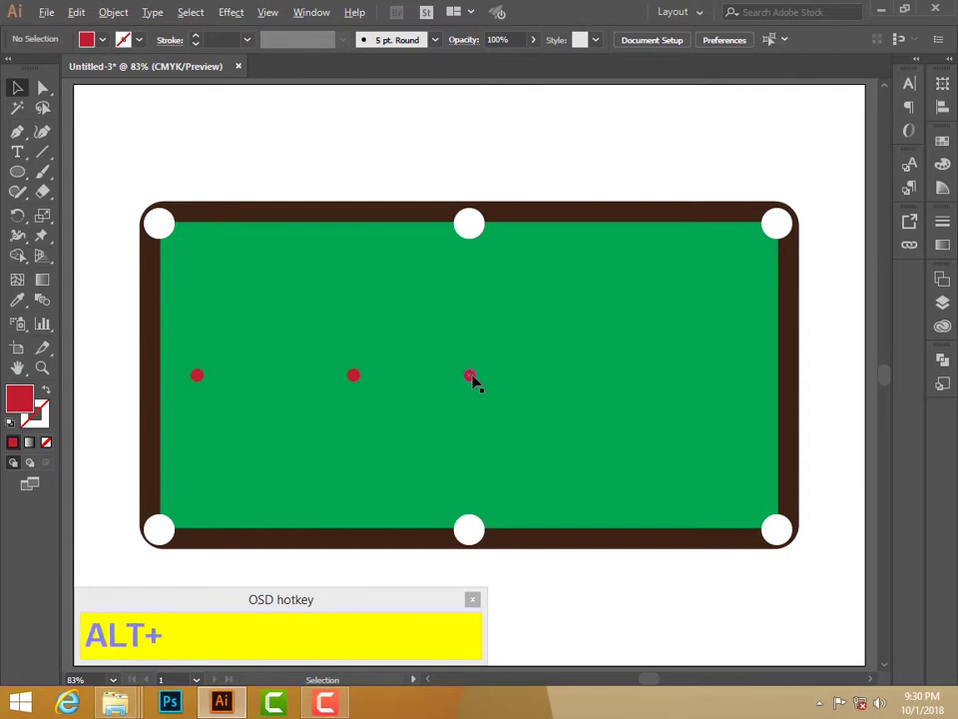
# - Stack copies of a red ball above the artboard into the first vertical column of the rack
pyautogui.click(478, 375)
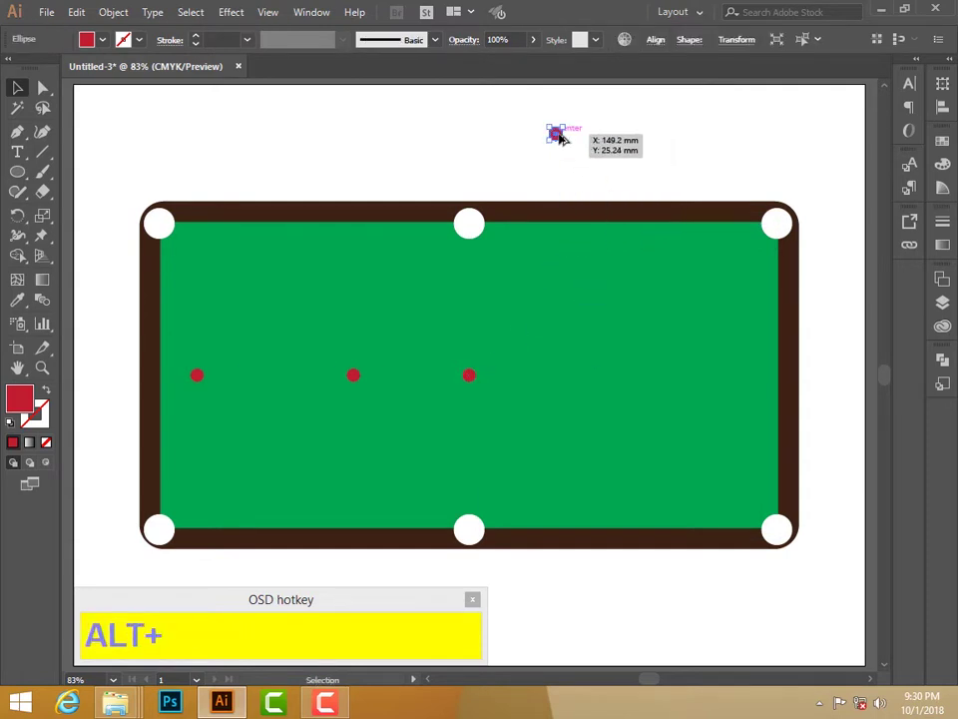
pyautogui.click(562, 131)
pyautogui.click(562, 149)
pyautogui.click(562, 168)
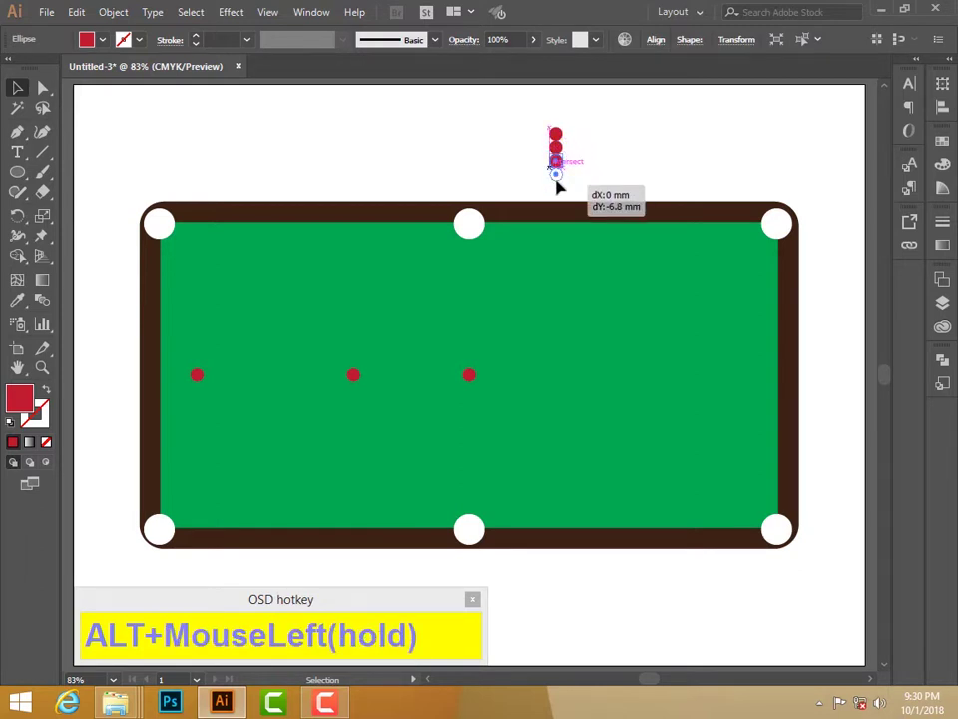
pyautogui.moveTo(563, 176); pyautogui.dragTo(574, 169)
pyautogui.click(579, 166)
pyautogui.moveTo(574, 156); pyautogui.dragTo(575, 139)
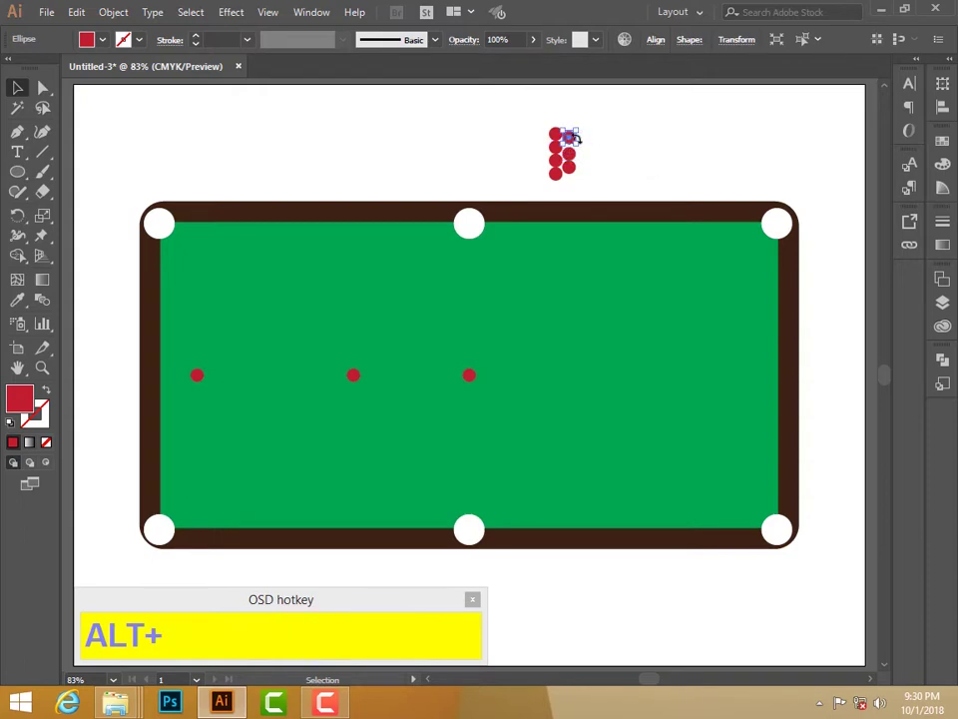
# - Add the shorter columns and the tip ball to complete a ten-ball triangle
pyautogui.moveTo(577, 137); pyautogui.dragTo(586, 145)
pyautogui.click(577, 168)
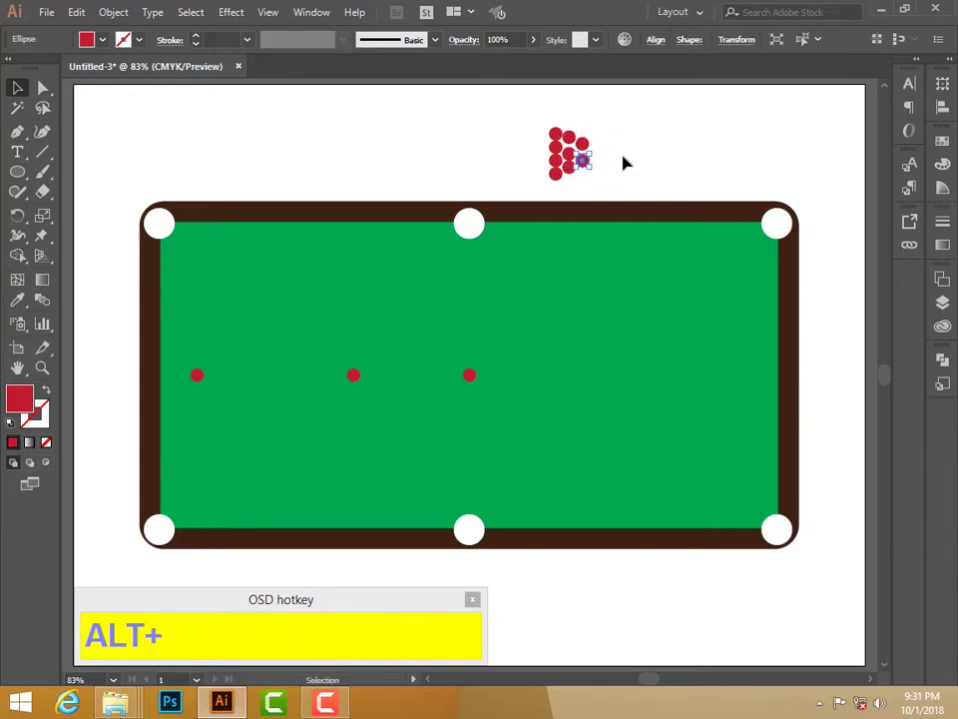
pyautogui.click(628, 156)
pyautogui.moveTo(588, 160); pyautogui.dragTo(598, 154)
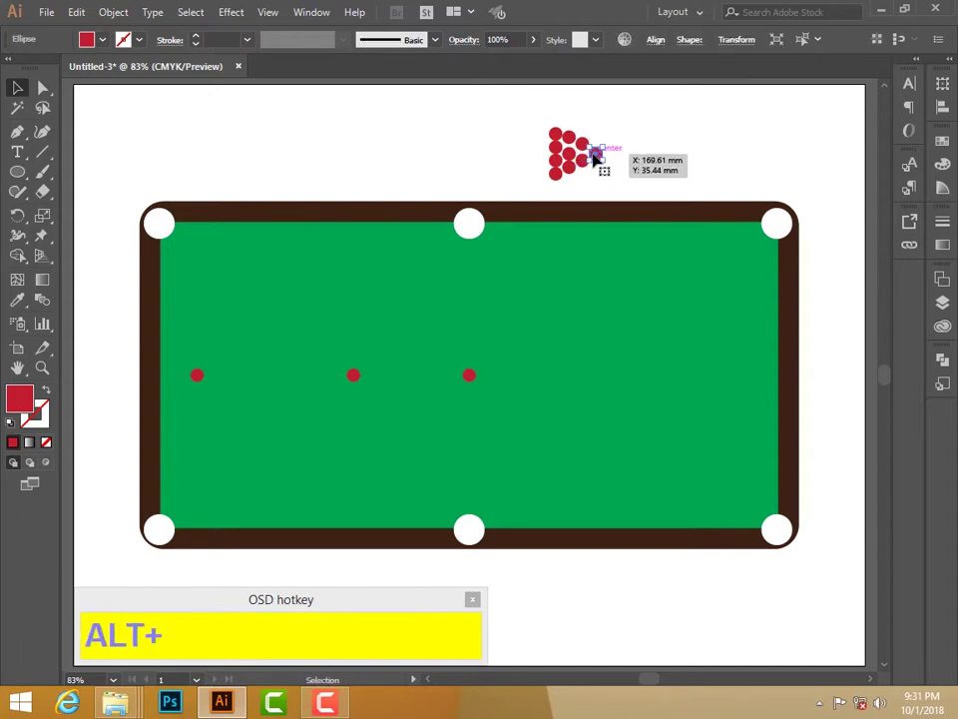
pyautogui.moveTo(639, 166); pyautogui.dragTo(579, 157)
# - Group the selected red-ball triangle via the context menu
pyautogui.rightClick(570, 156)
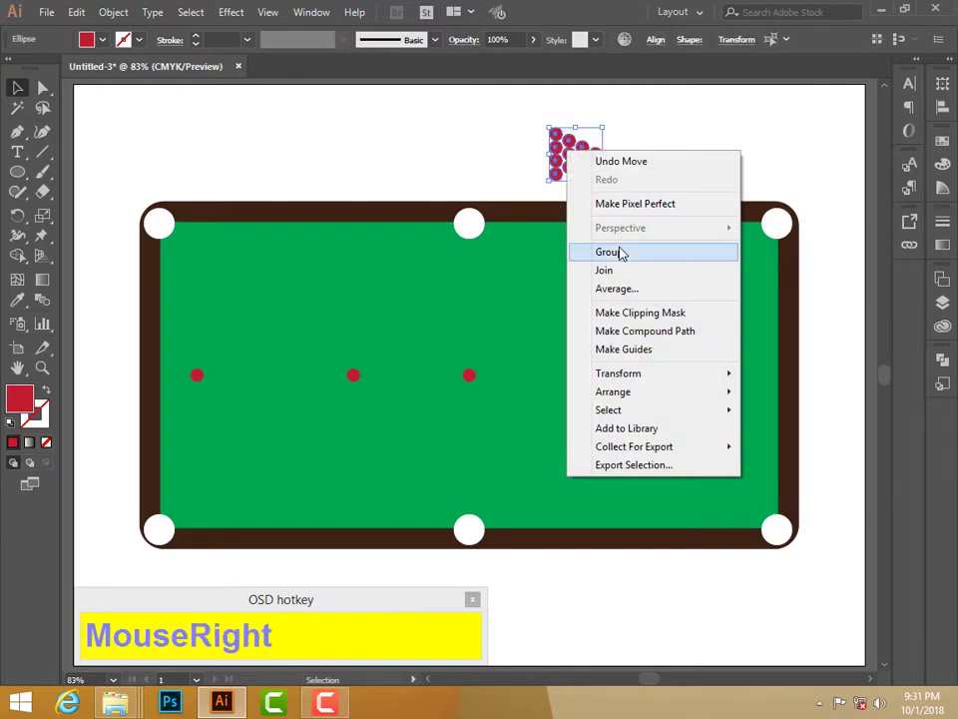
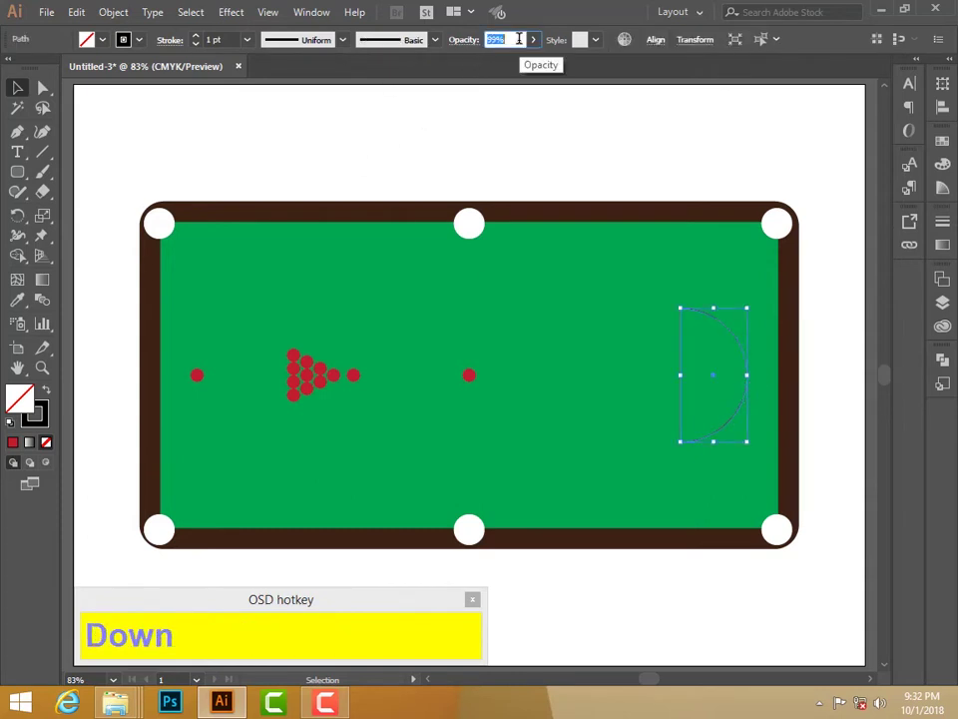
# - Lower the D arc's opacity to 65% so it shows faintly on the cloth
pyautogui.press('Down')
pyautogui.write('dc')
pyautogui.press('Down')
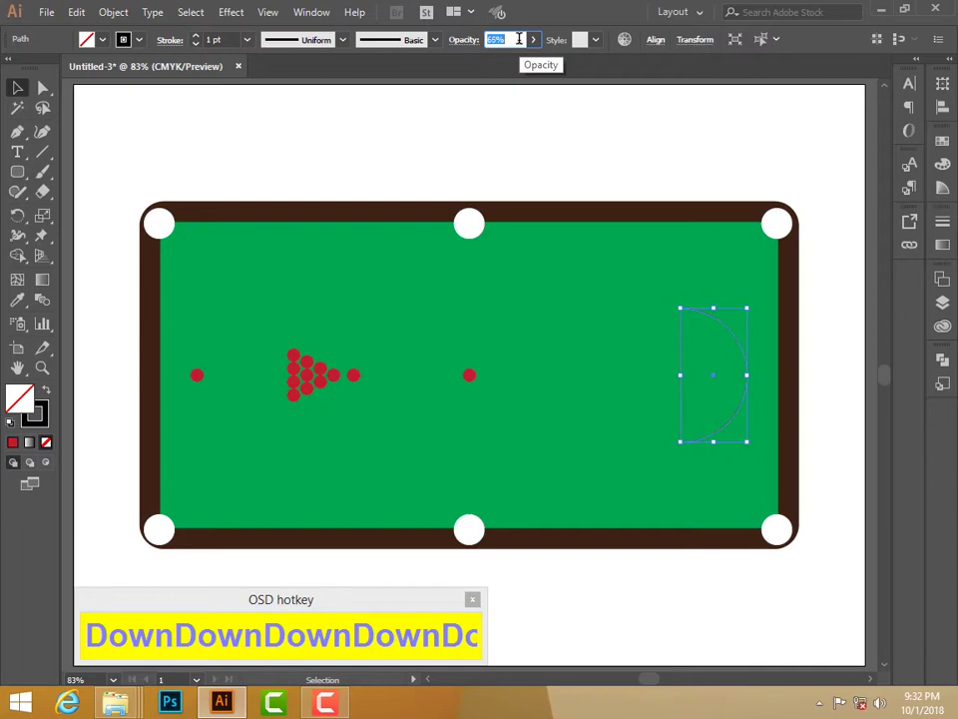
pyautogui.click(661, 136)
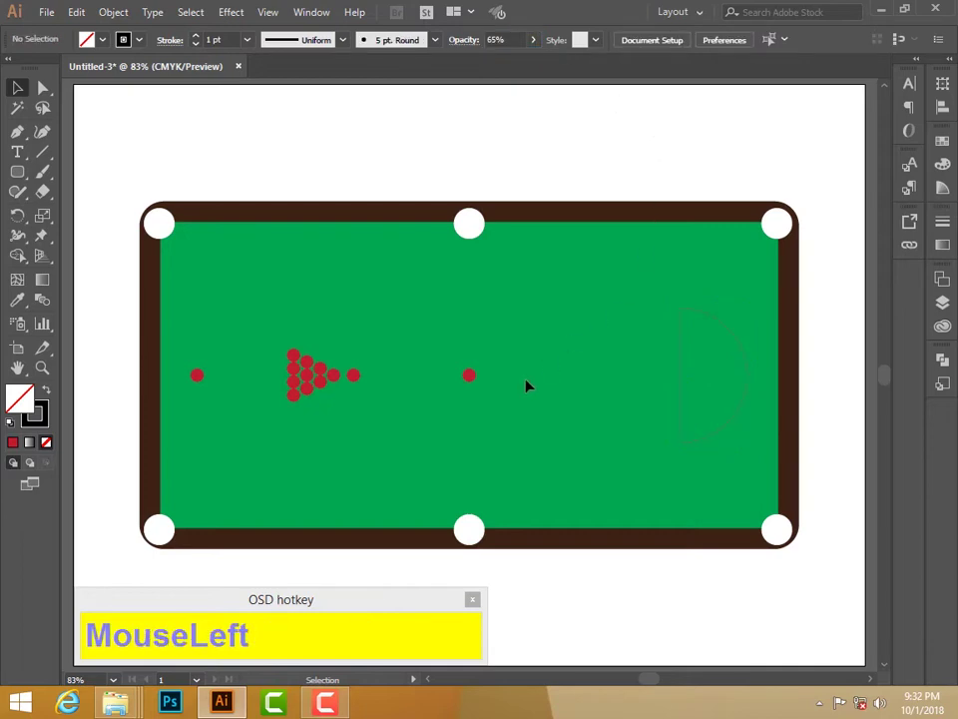
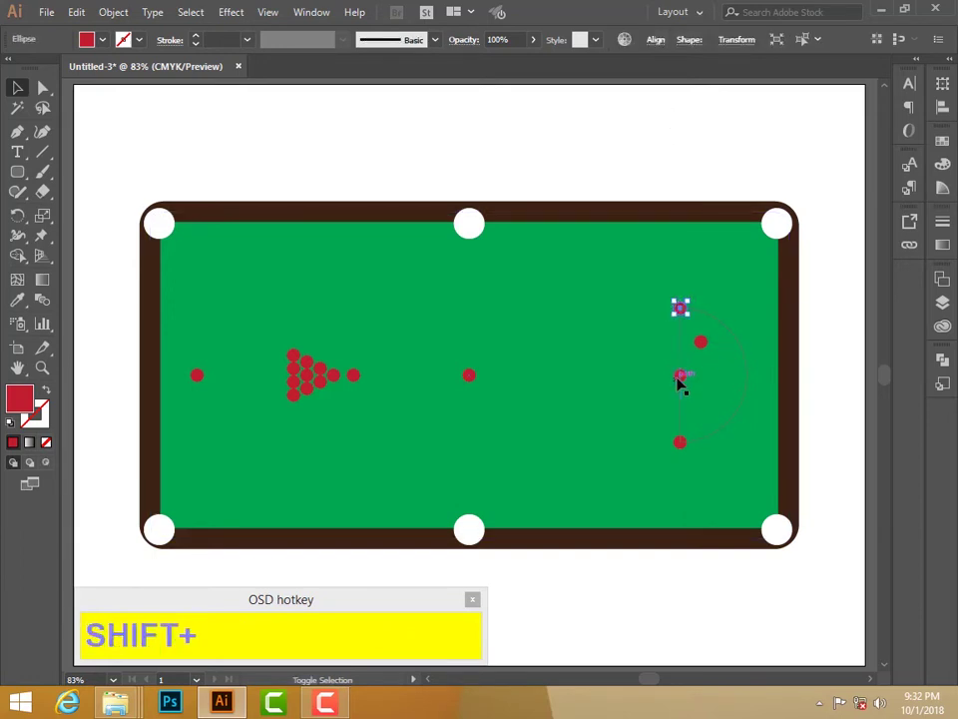
# - Select the red balls placed on the D arc and bring up grouping options for them
pyautogui.click(683, 377)
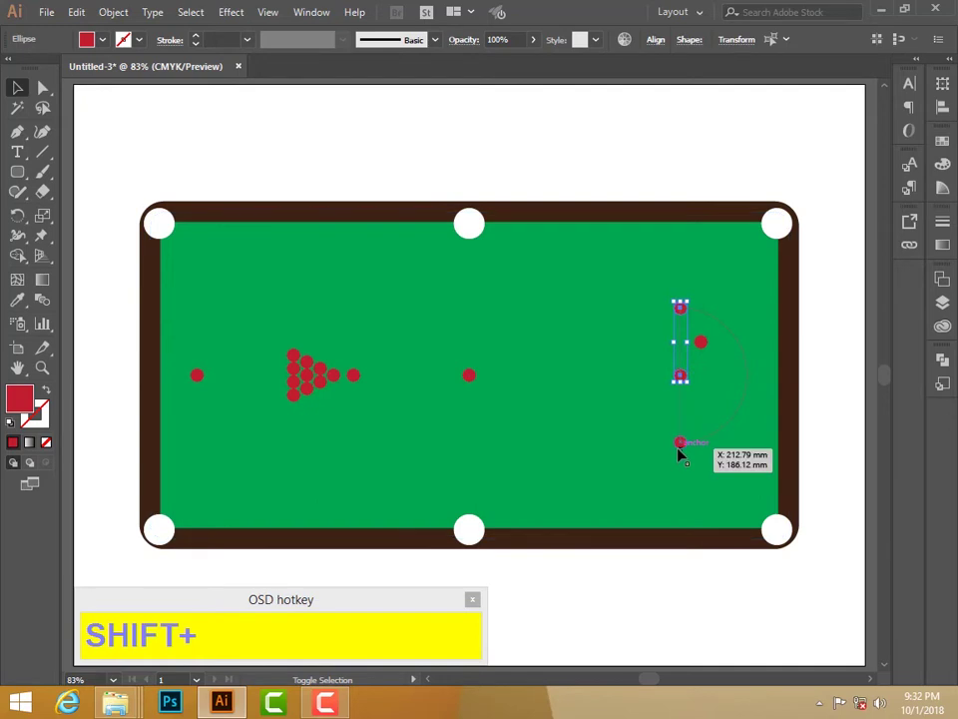
pyautogui.click(683, 448)
pyautogui.rightClick(681, 379)
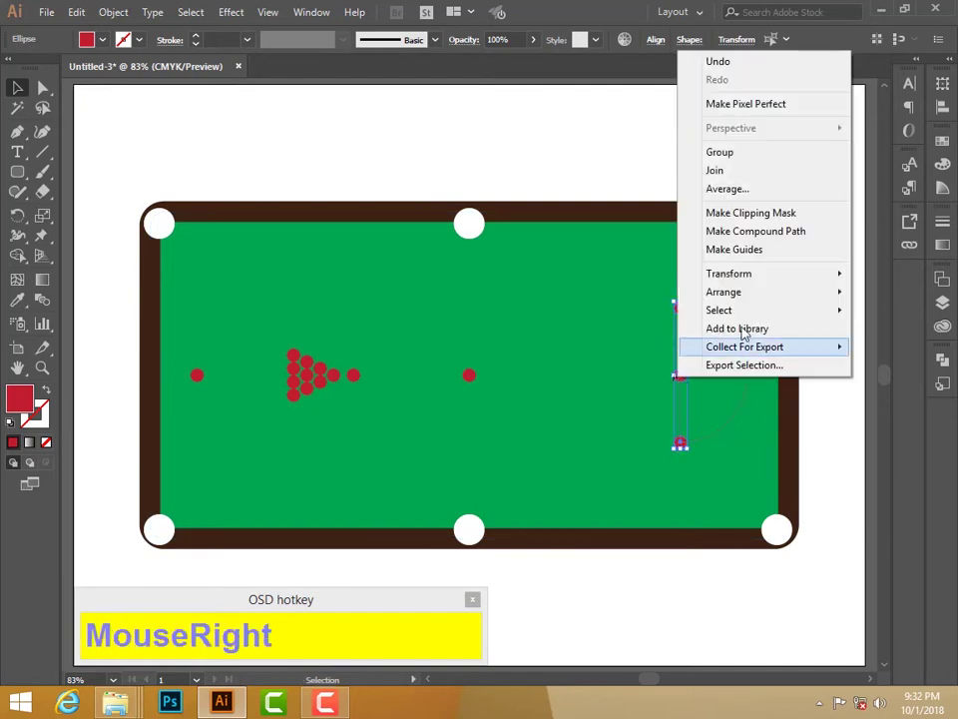